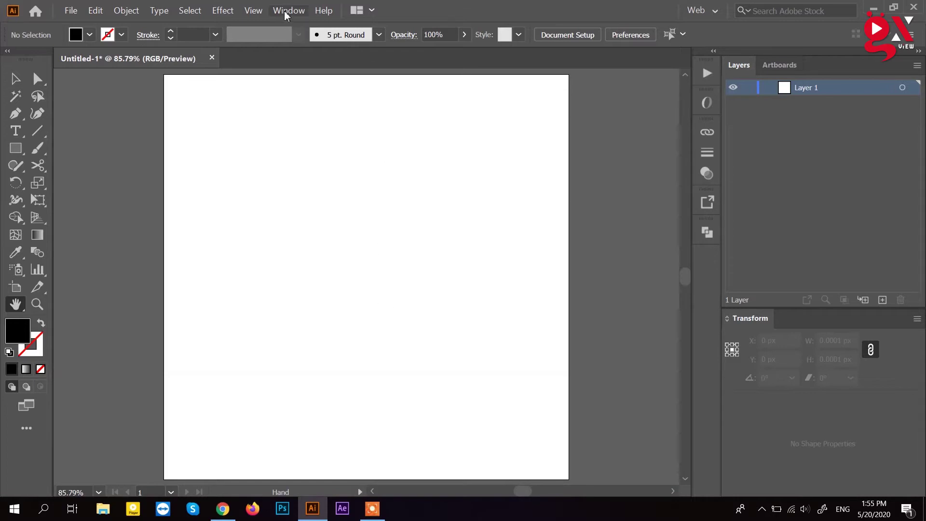
# - Draw the black circle, square and wide rectangle and move them slightly down and right
pyautogui.click(288, 16)
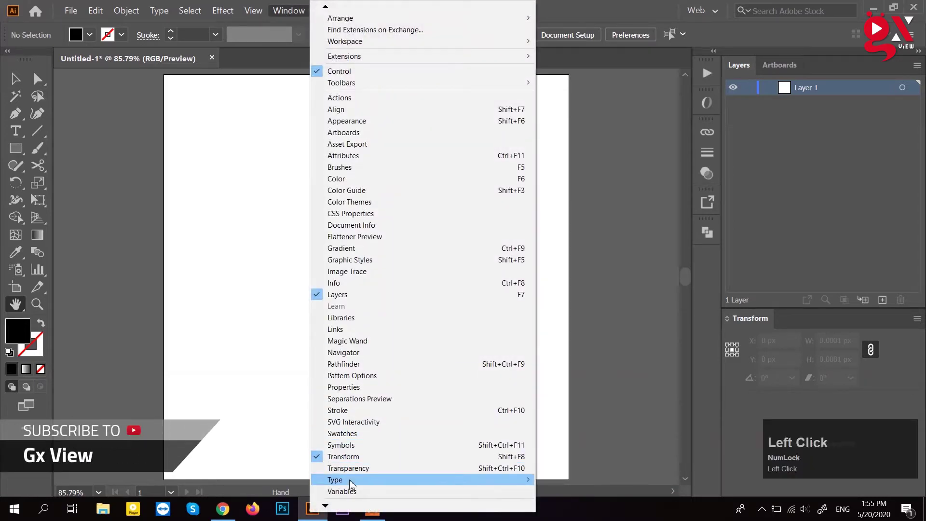
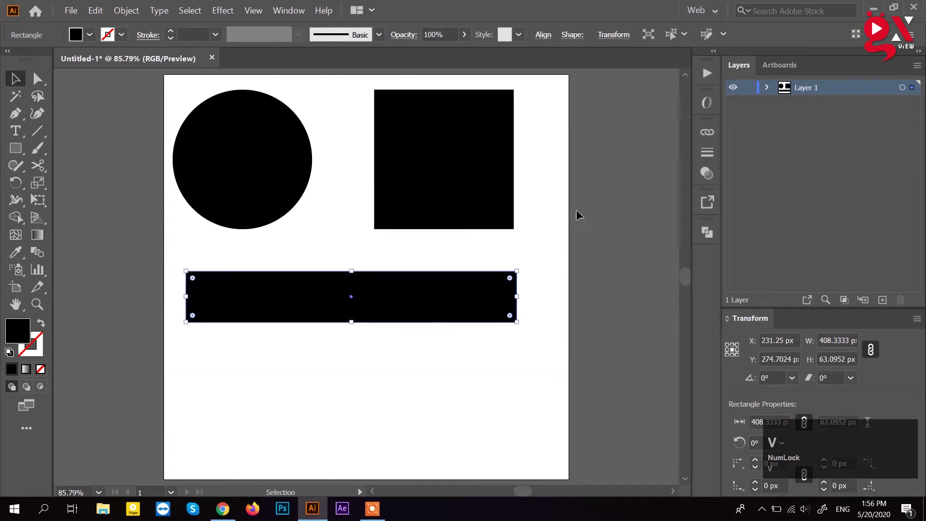
pyautogui.moveTo(543, 157); pyautogui.dragTo(288, 381)
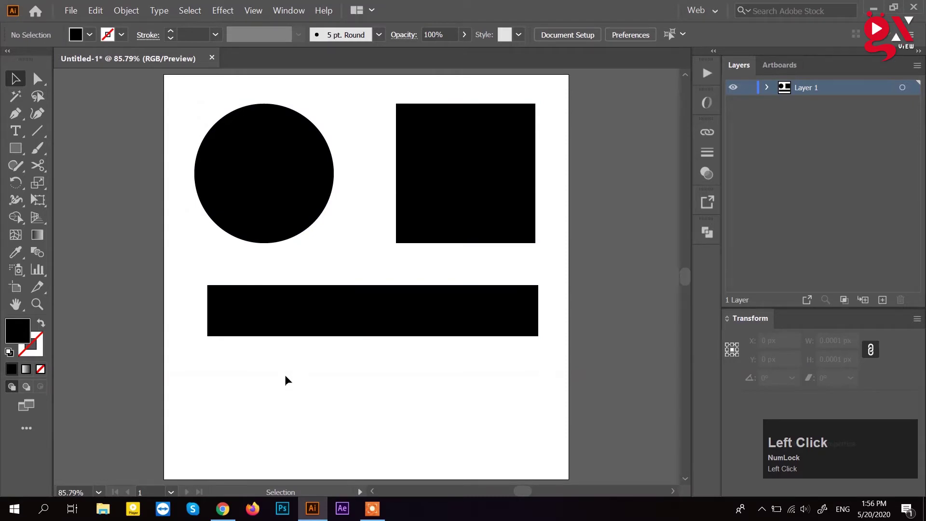
# - Add a point-text label reading the name with the Type Tool
pyautogui.click(19, 131)
pyautogui.rightClick(19, 131)
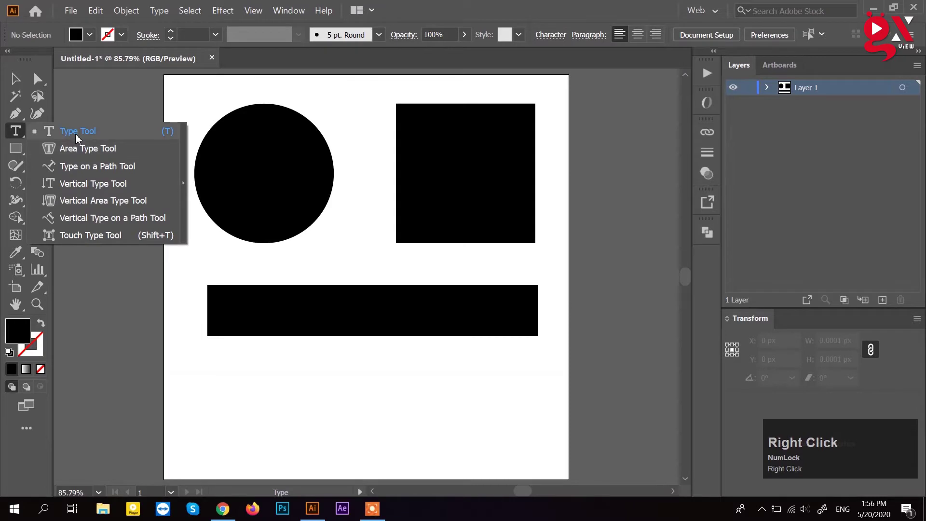
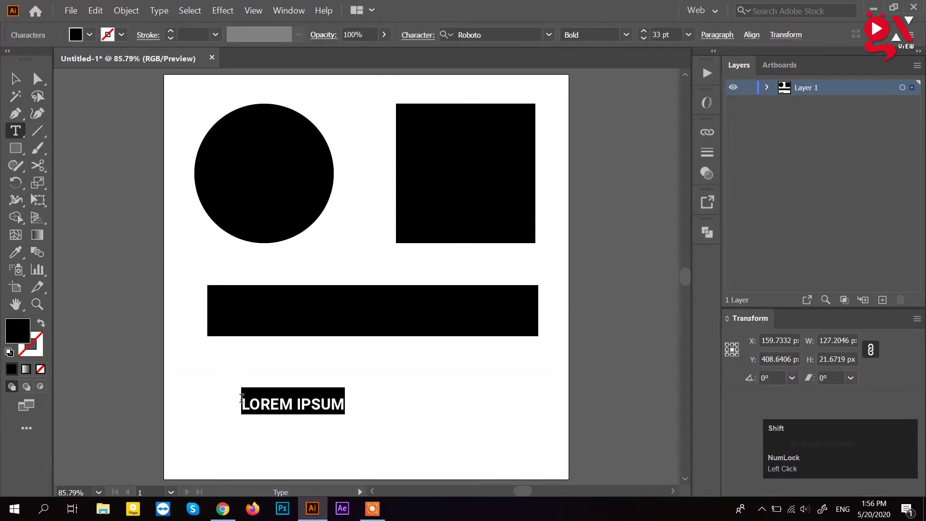
pyautogui.press('space')
pyautogui.write('anviru')
pyautogui.write('aque')
pyautogui.moveTo(17, 84); pyautogui.dragTo(304, 206)
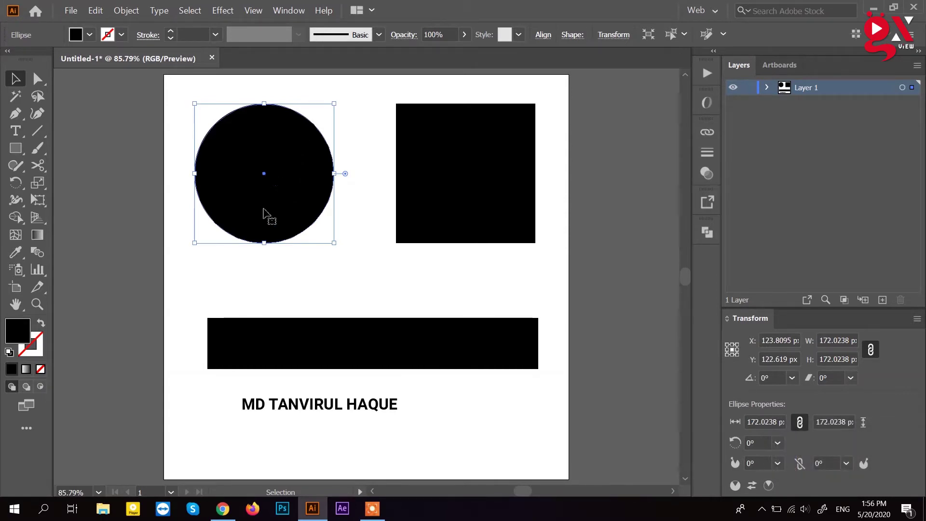
# - Move the label just below the circle and change its text to USER NAME
pyautogui.moveTo(220, 384); pyautogui.dragTo(288, 192)
pyautogui.click(288, 193)
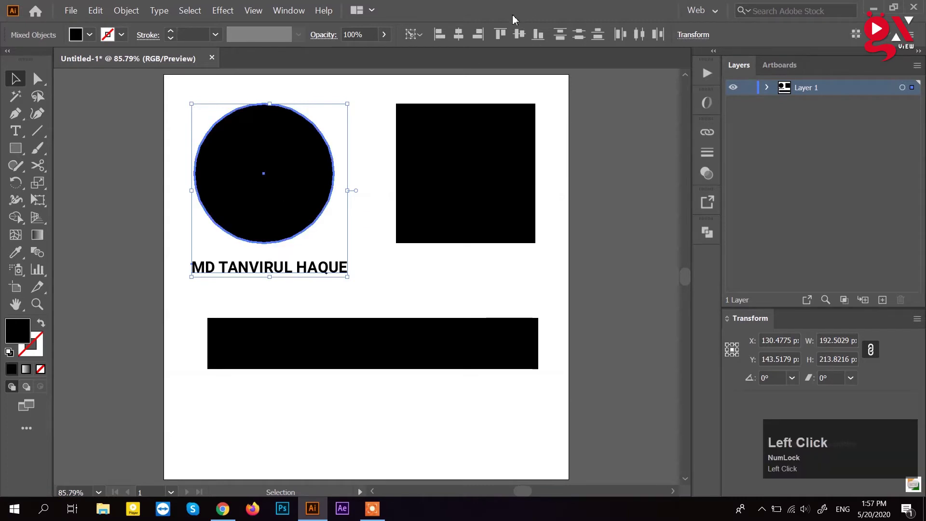
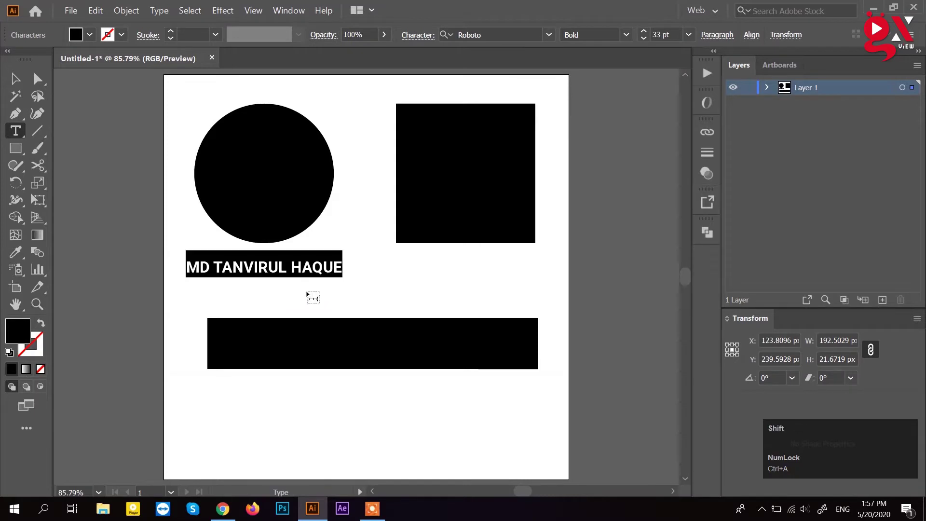
pyautogui.write('ser')
pyautogui.press('space')
pyautogui.write('name')
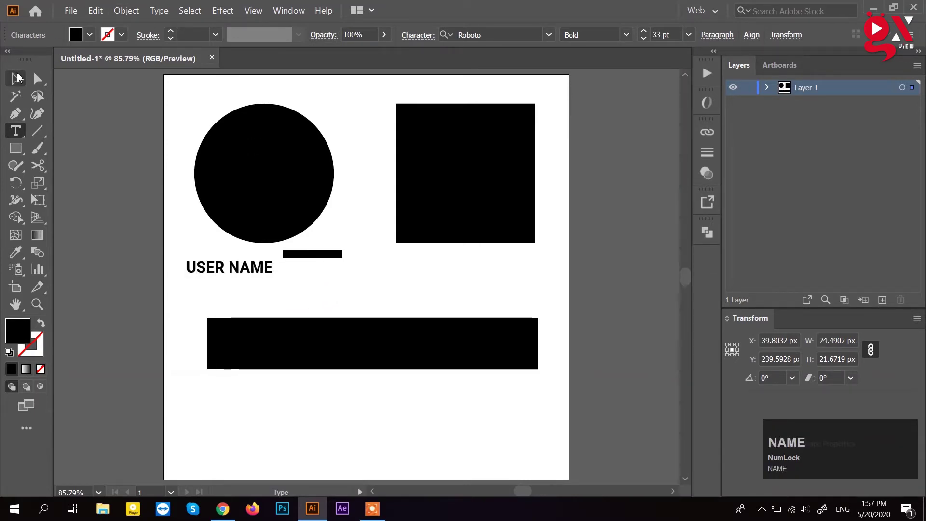
# - Revert the accidental label edit, restoring the USER NAME text
pyautogui.click(20, 81)
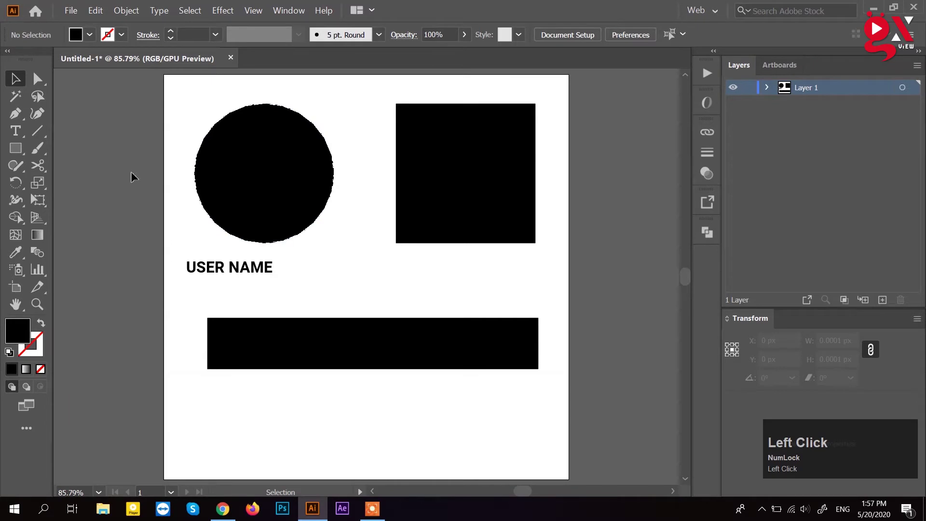
pyautogui.click(257, 19)
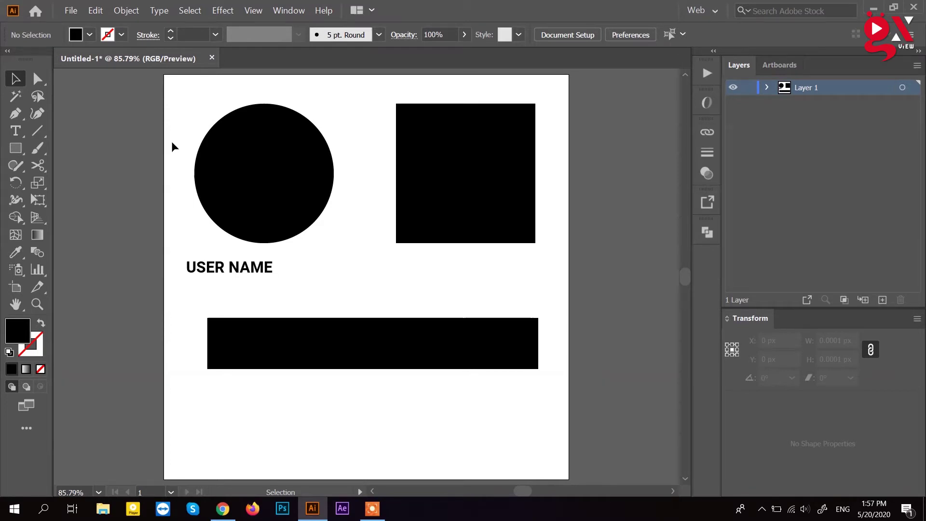
pyautogui.click(174, 158)
pyautogui.press('ctrl+z')
# - Select the circle and label and align them Horizontal Align Center
pyautogui.moveTo(148, 234); pyautogui.dragTo(252, 198)
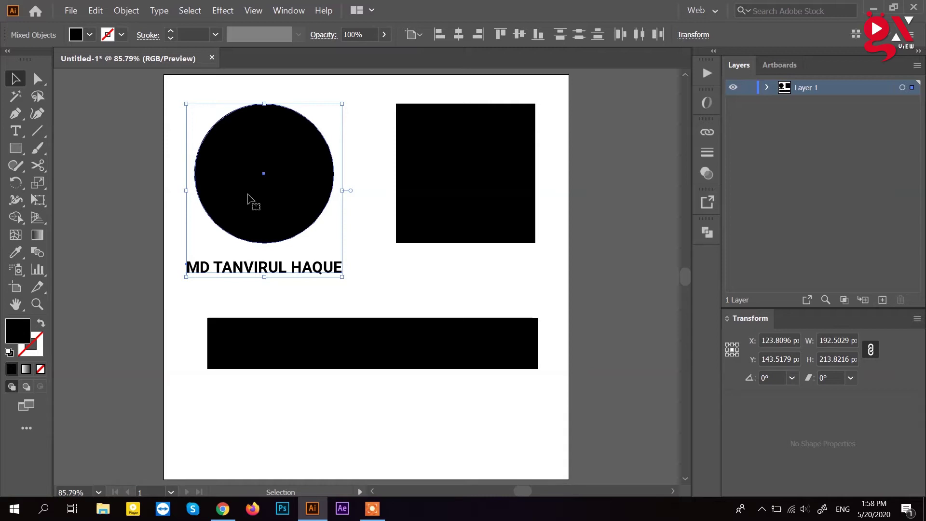
pyautogui.click(173, 210)
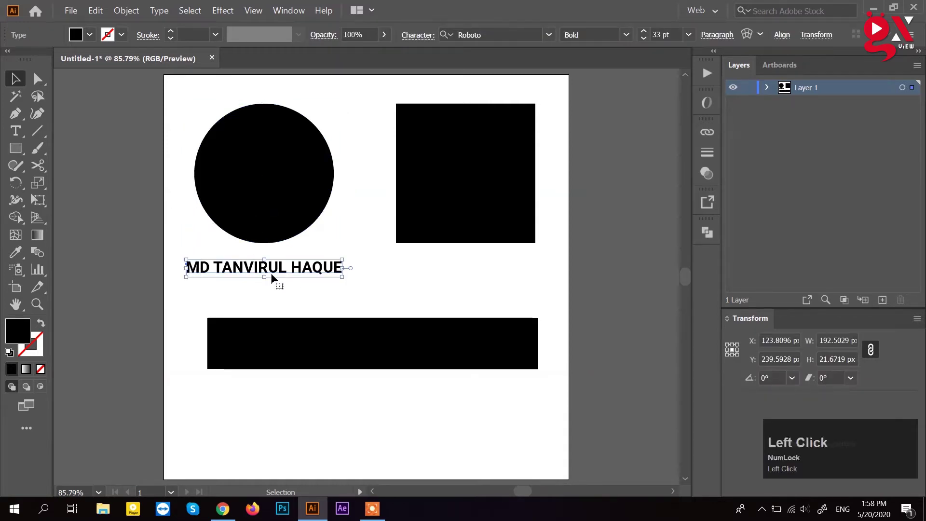
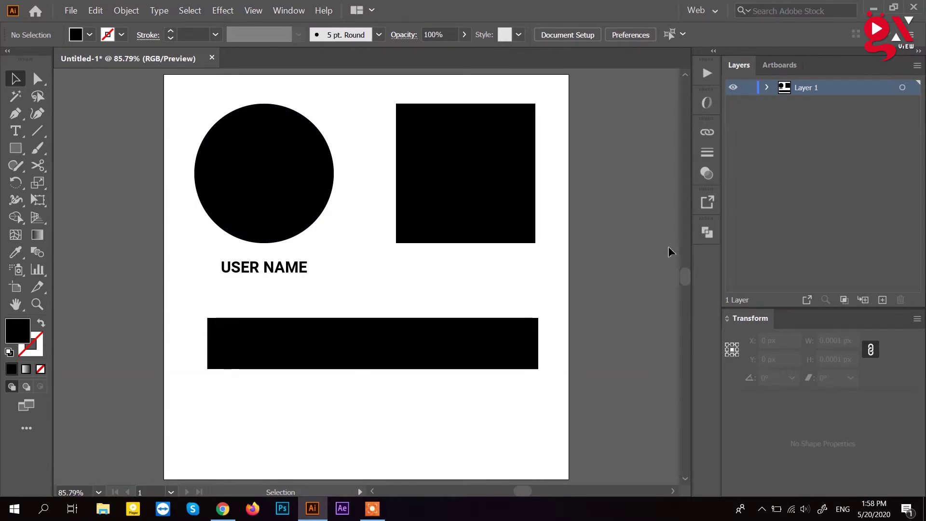
pyautogui.click(635, 234)
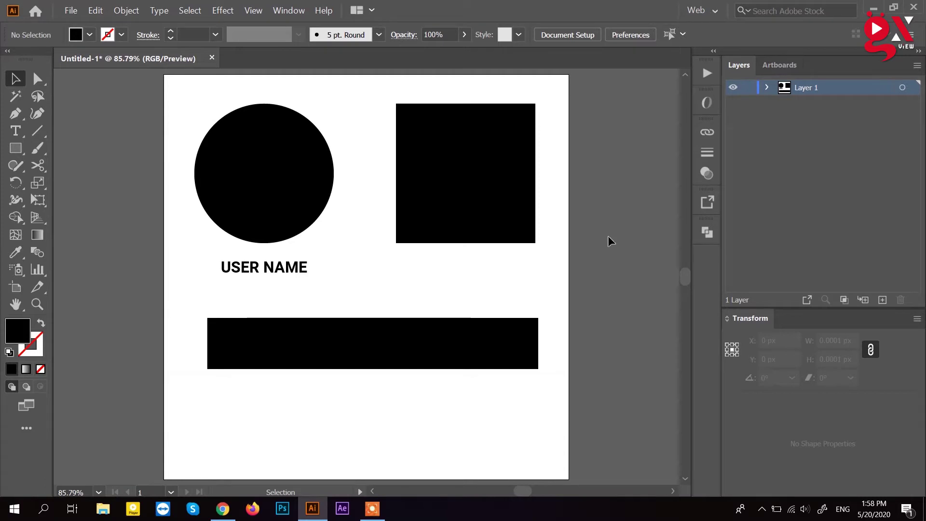
# - Alt-drag a copy of the label beneath the black square
pyautogui.click(612, 240)
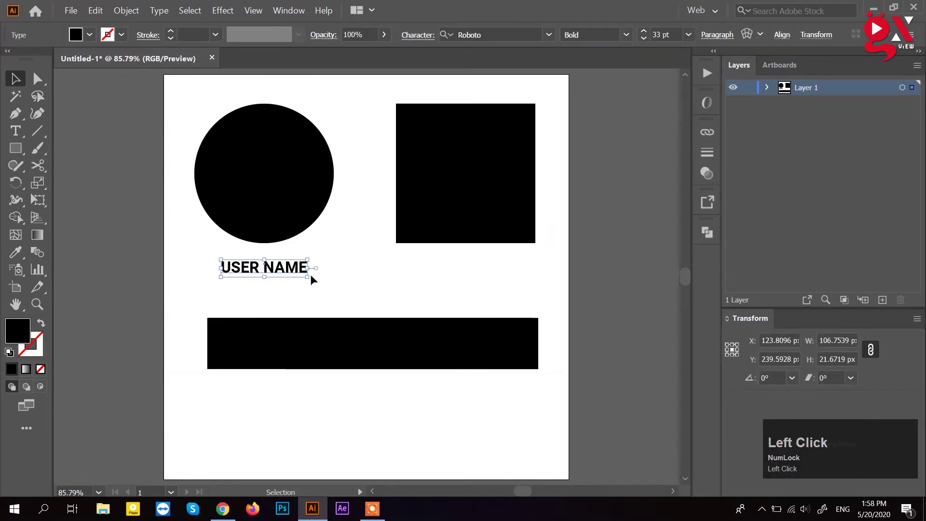
pyautogui.moveTo(288, 272); pyautogui.dragTo(450, 281)
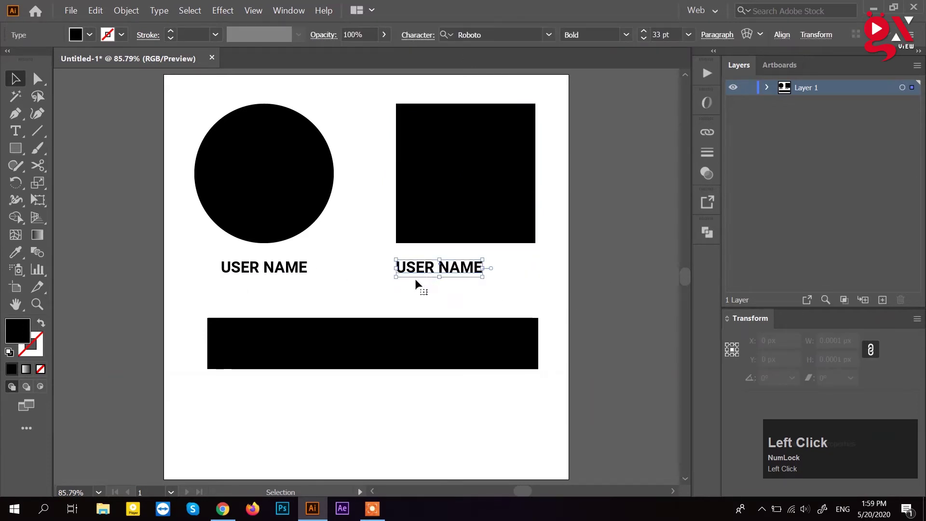
pyautogui.click(401, 232)
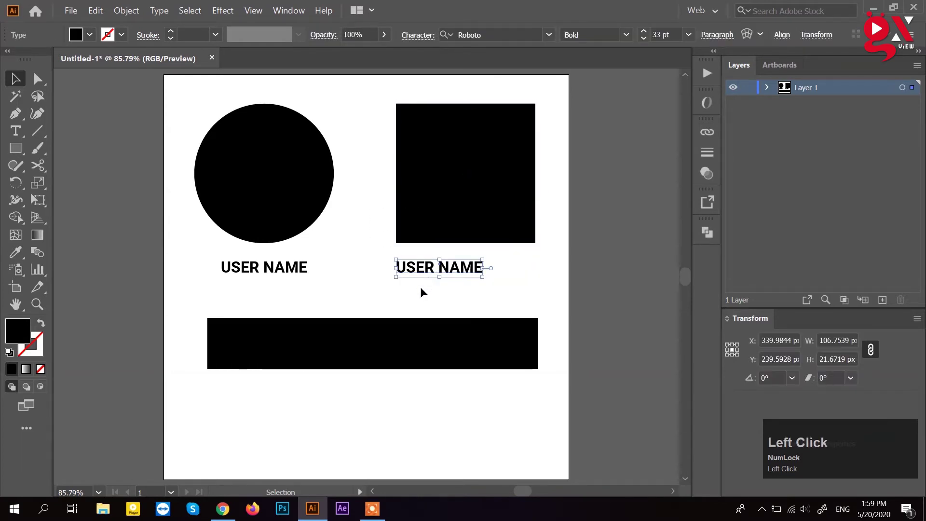
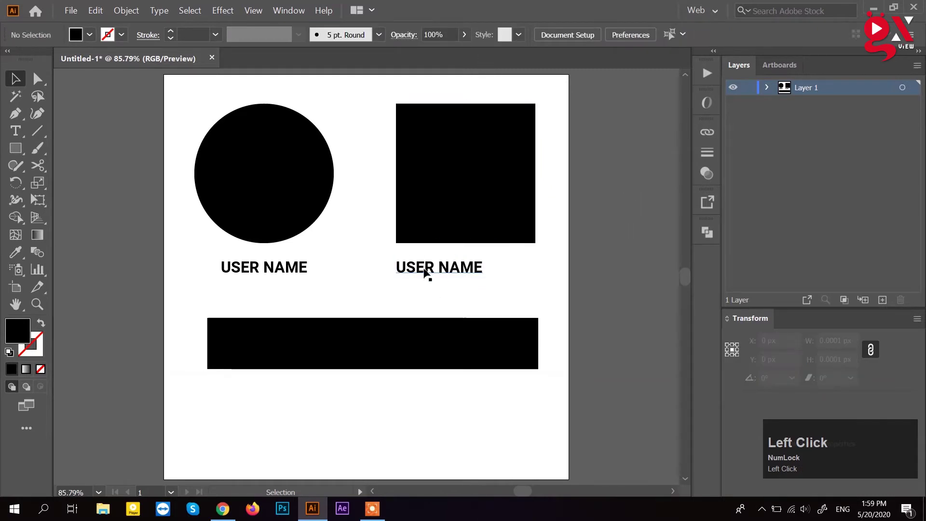
pyautogui.press('ctrl+a')
pyautogui.write('md')
pyautogui.press('space')
pyautogui.write('tanviru')
pyautogui.press('space')
pyautogui.write('haque')
pyautogui.moveTo(23, 86); pyautogui.dragTo(239, 298)
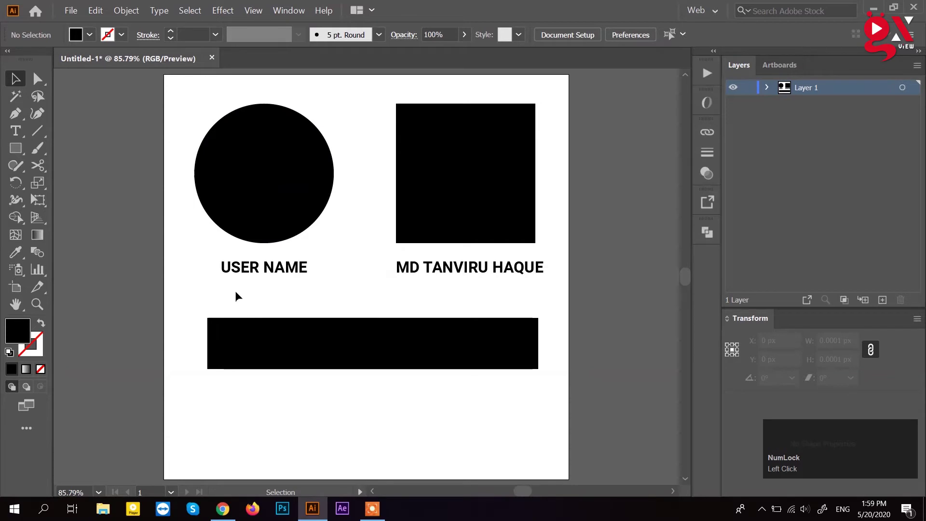
pyautogui.click(487, 276)
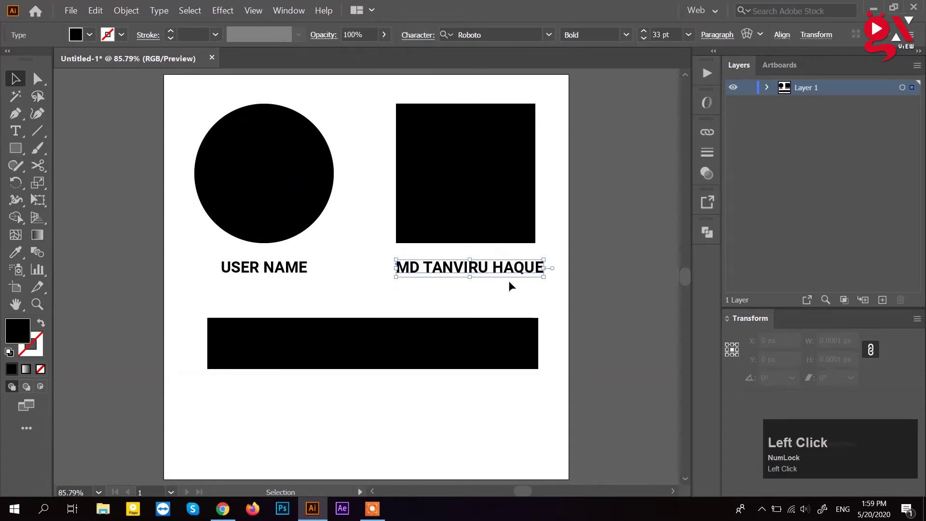
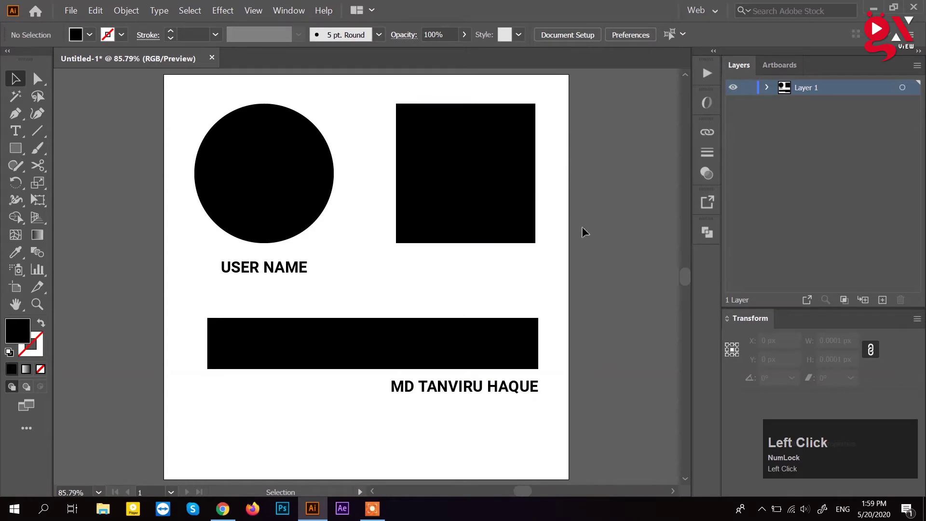
# - Try left align, justify, justify last line centered and justify last line right on the area text
pyautogui.click(532, 393)
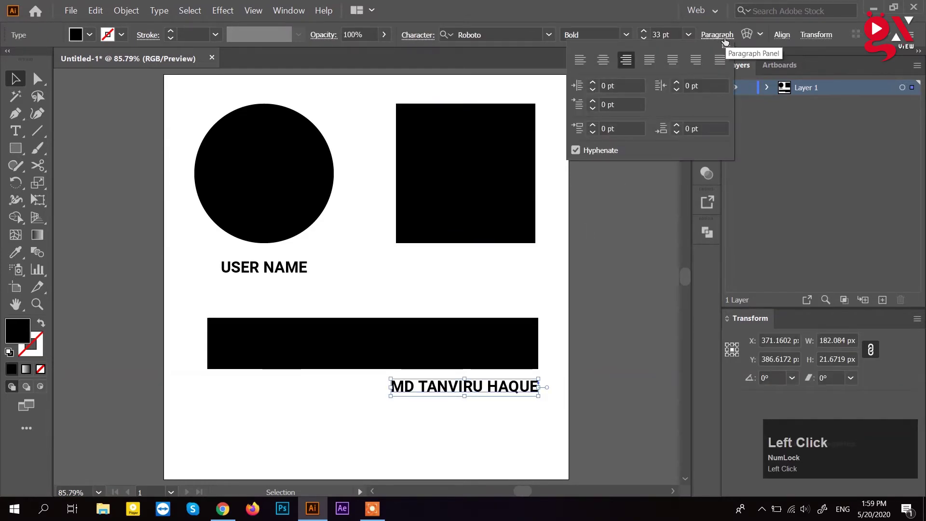
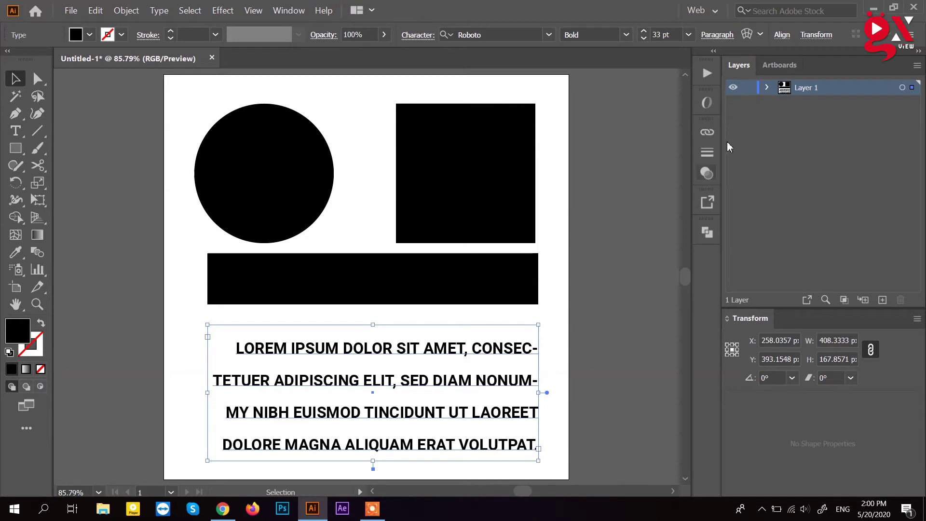
pyautogui.click(723, 43)
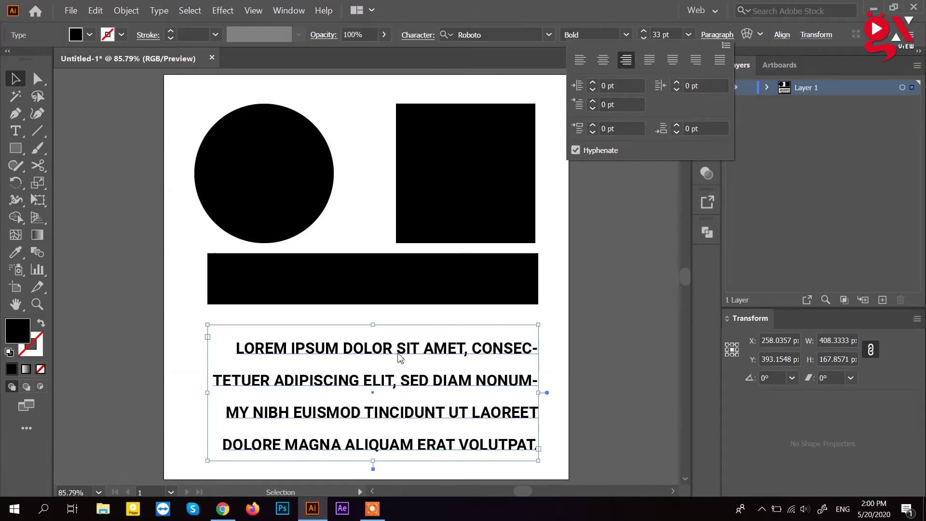
pyautogui.click(585, 62)
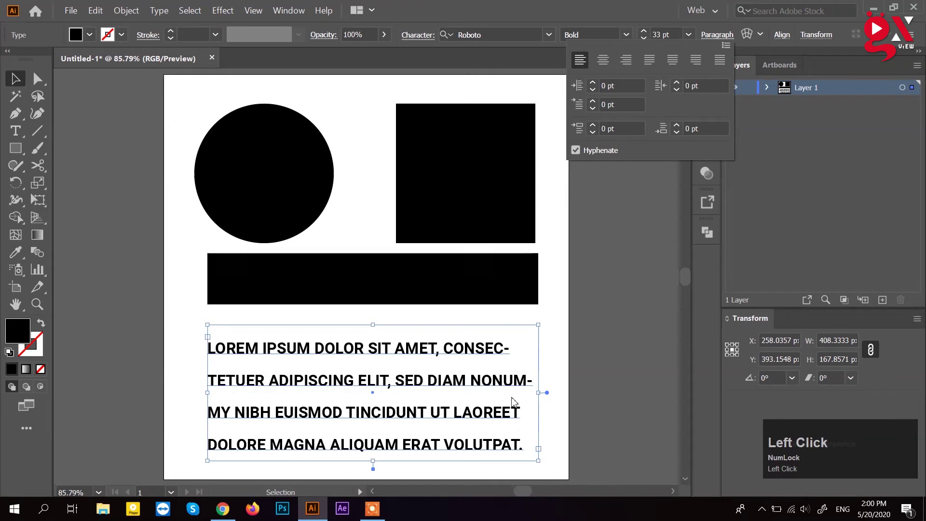
pyautogui.click(613, 67)
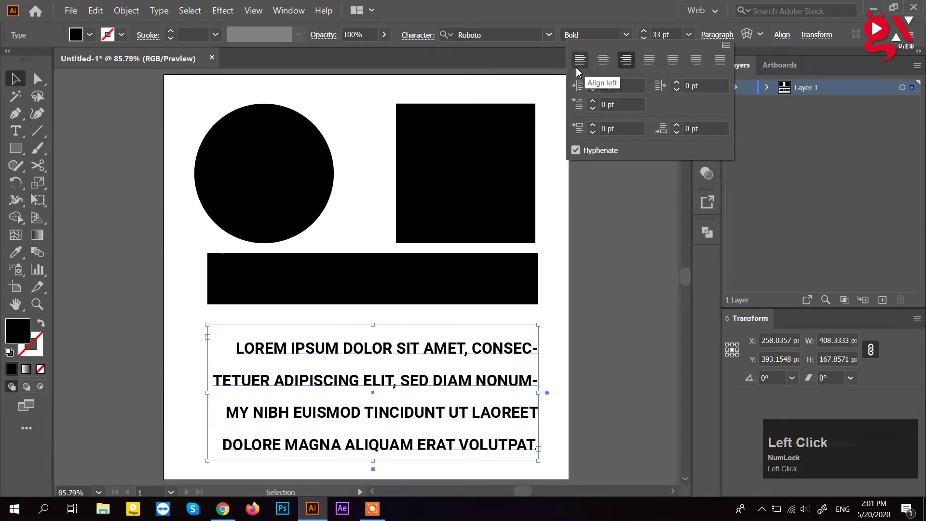
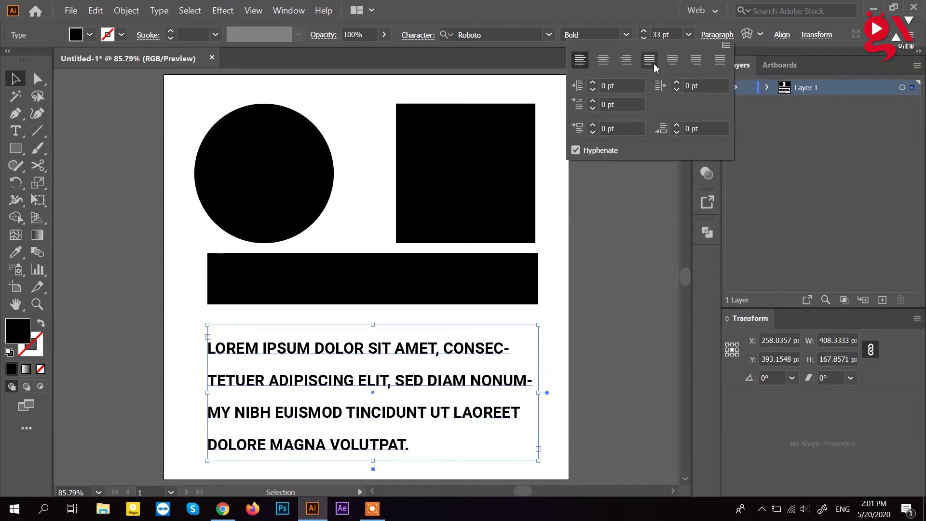
pyautogui.click(656, 69)
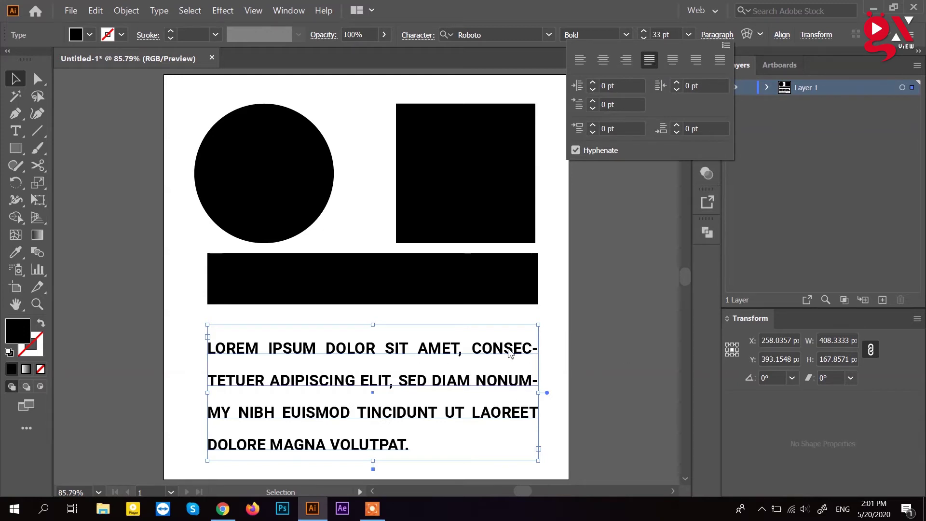
pyautogui.click(678, 66)
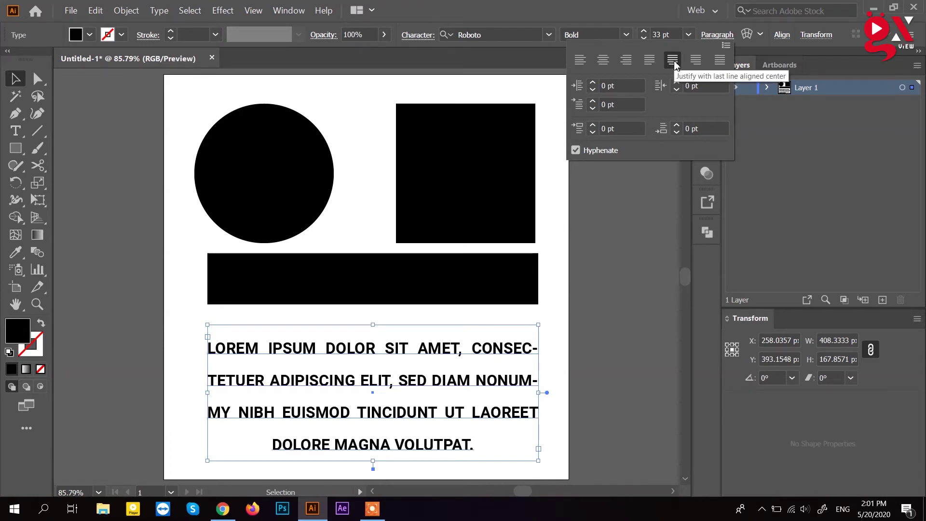
pyautogui.click(698, 64)
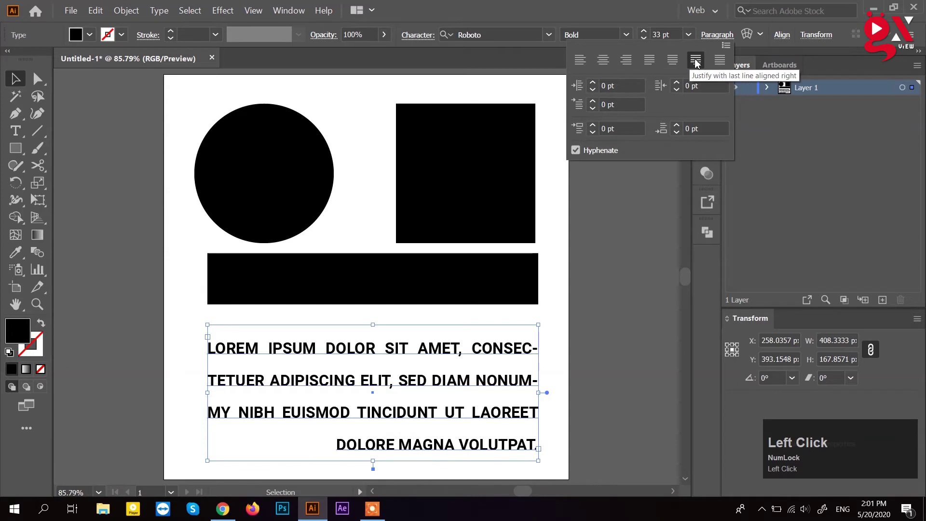
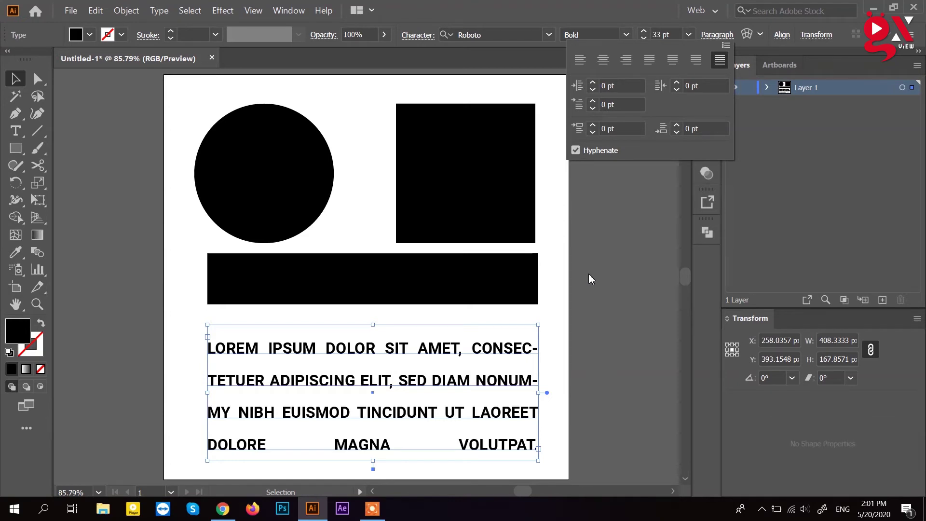
# - Marquee-select every shape and text on the artboard
pyautogui.moveTo(595, 281); pyautogui.dragTo(276, 166)
# - Delete everything, draw a large black circle centred on the artboard
pyautogui.press('Delete')
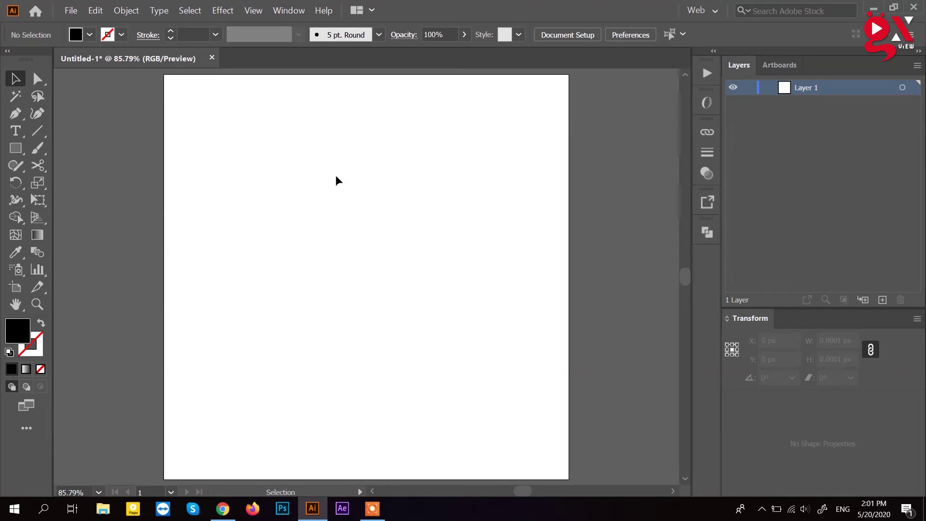
pyautogui.rightClick(21, 138)
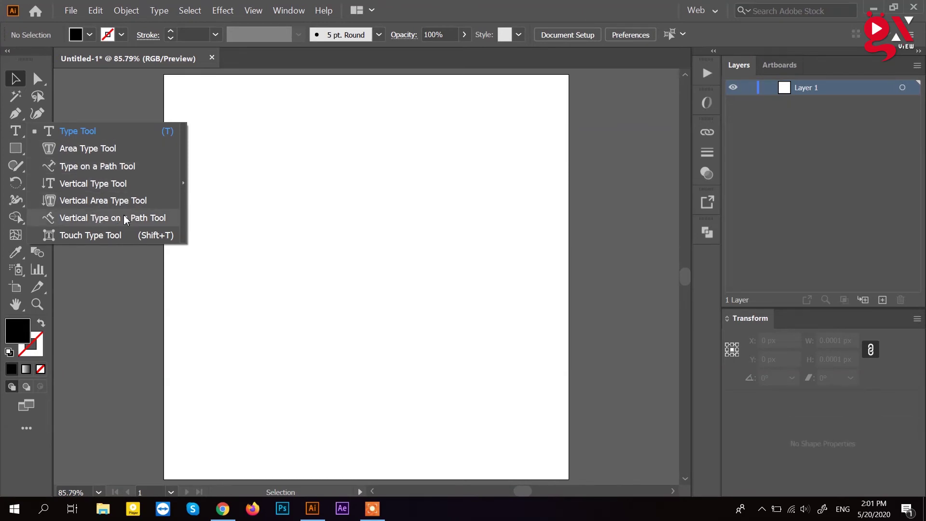
pyautogui.click(21, 118)
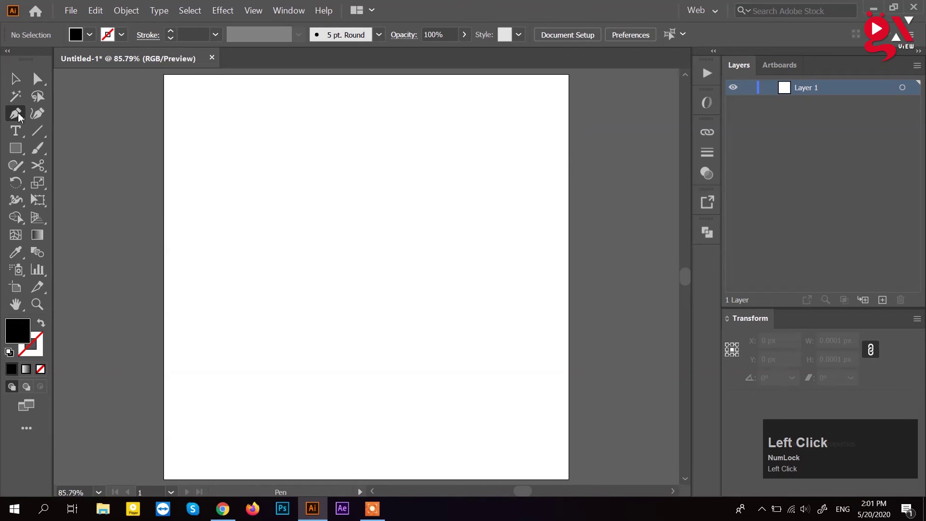
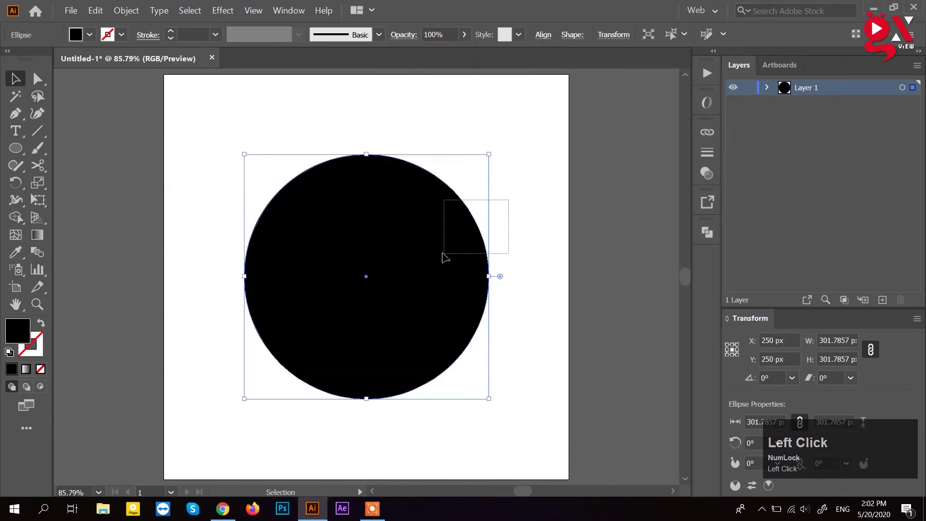
pyautogui.rightClick(19, 137)
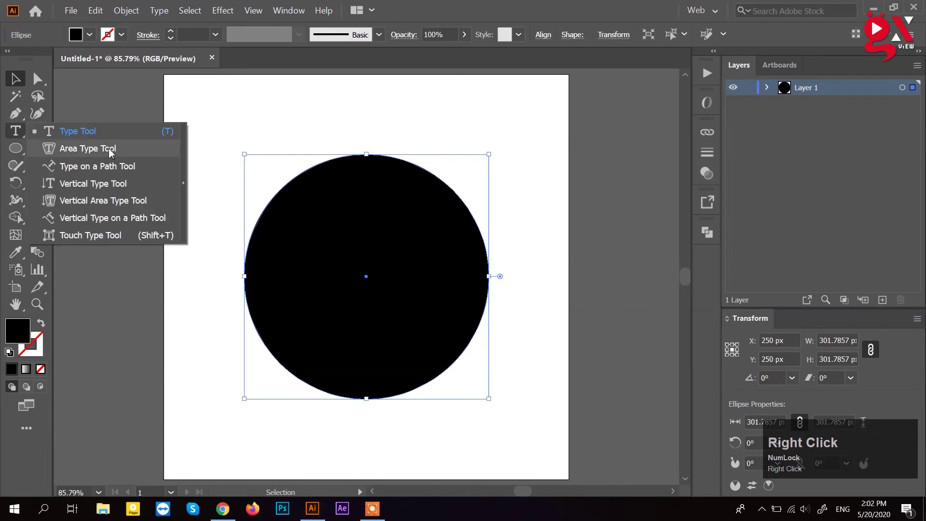
# - Set GX VIEW ADOBE ILLUSTRATOR COMPLETE COURSE along the circle path and select all of it
pyautogui.click(115, 169)
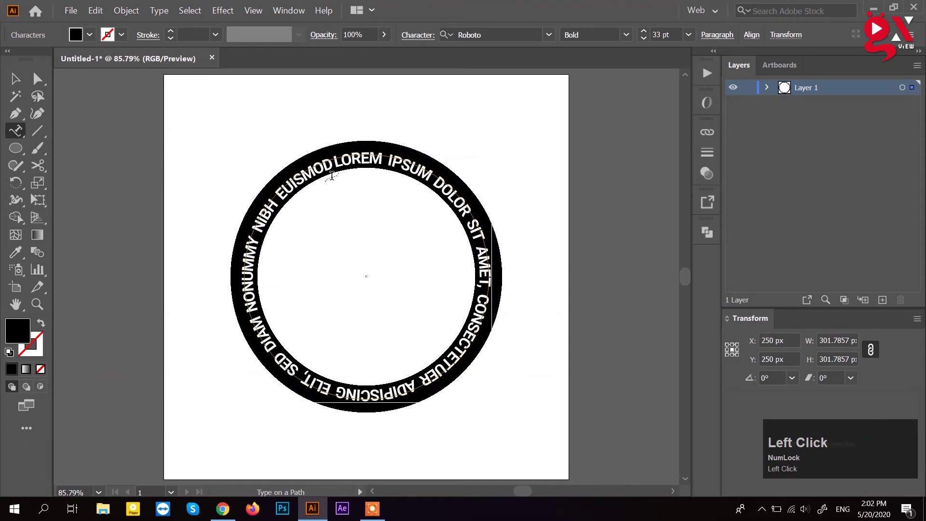
pyautogui.write('g')
pyautogui.press('space')
pyautogui.write('view')
pyautogui.press('space')
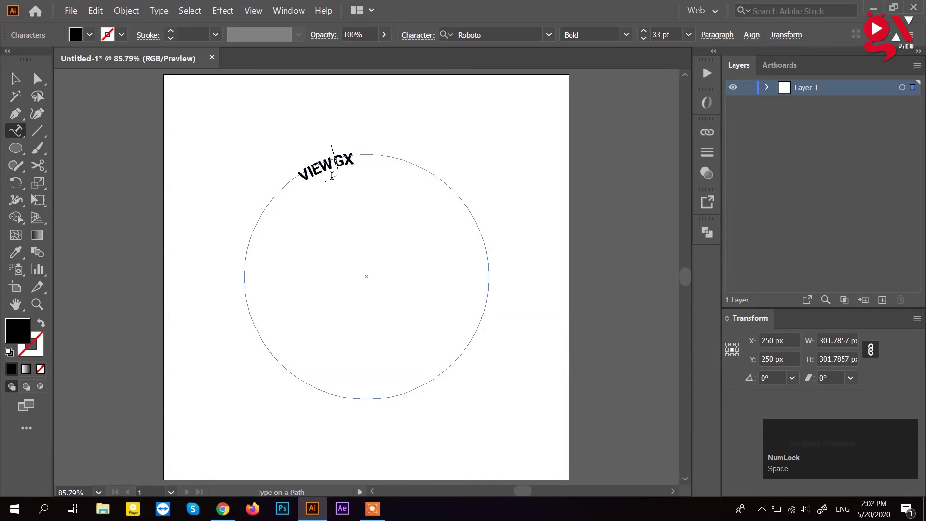
pyautogui.write('bang')
pyautogui.press('BackSpace')
pyautogui.write('adobe')
pyautogui.press('space')
pyautogui.write('illustrator')
pyautogui.press('space')
pyautogui.write('comple')
pyautogui.press('space')
pyautogui.write('te')
pyautogui.press('BackSpace')
pyautogui.write('te')
pyautogui.press('space')
pyautogui.write('courese')
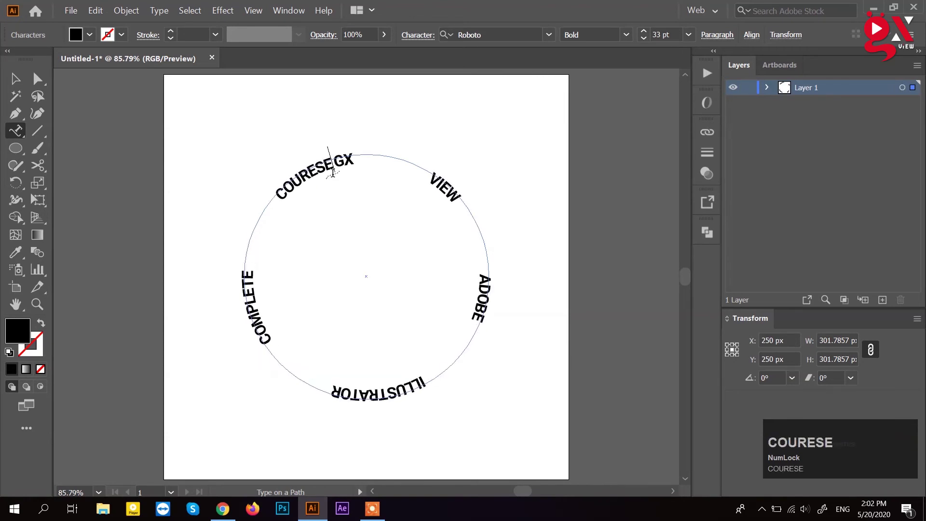
pyautogui.press('ctrl+a')
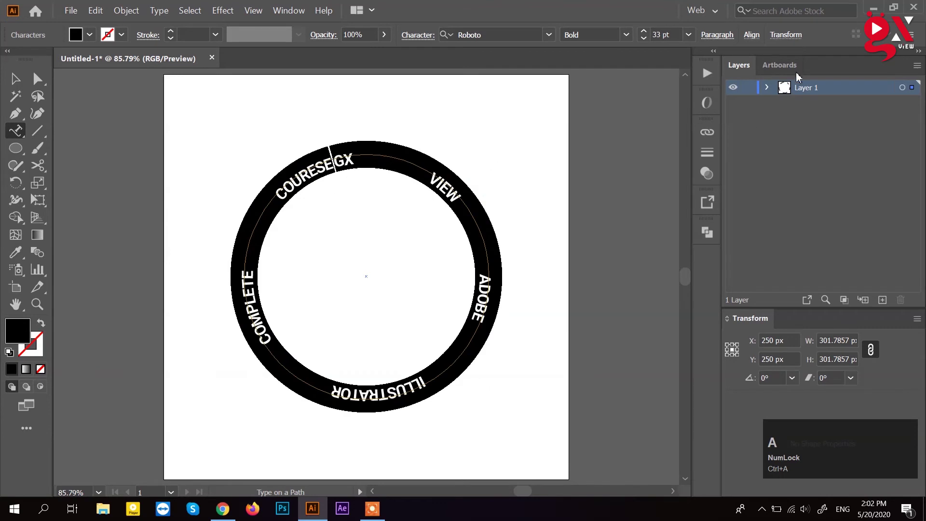
# - Left-align the circle text and finish editing, leaving the title curving clockwise from the top
pyautogui.click(725, 43)
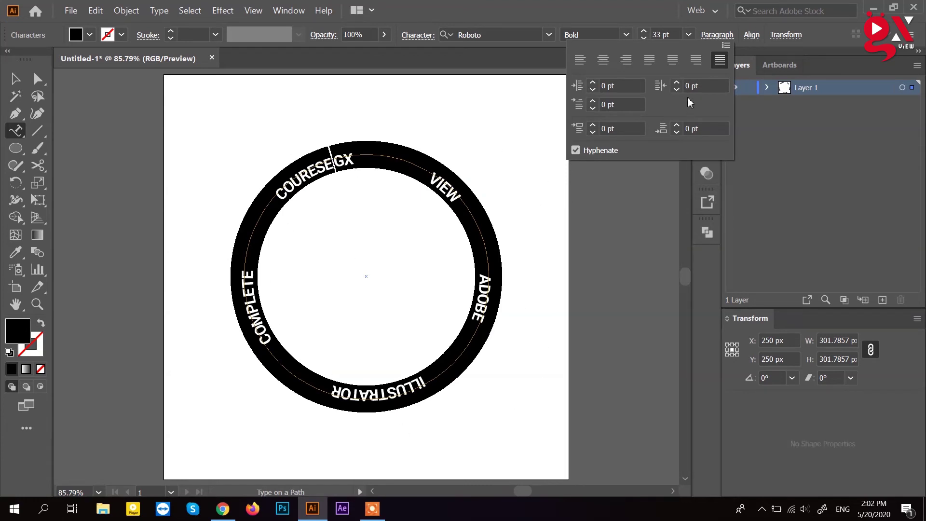
pyautogui.click(583, 69)
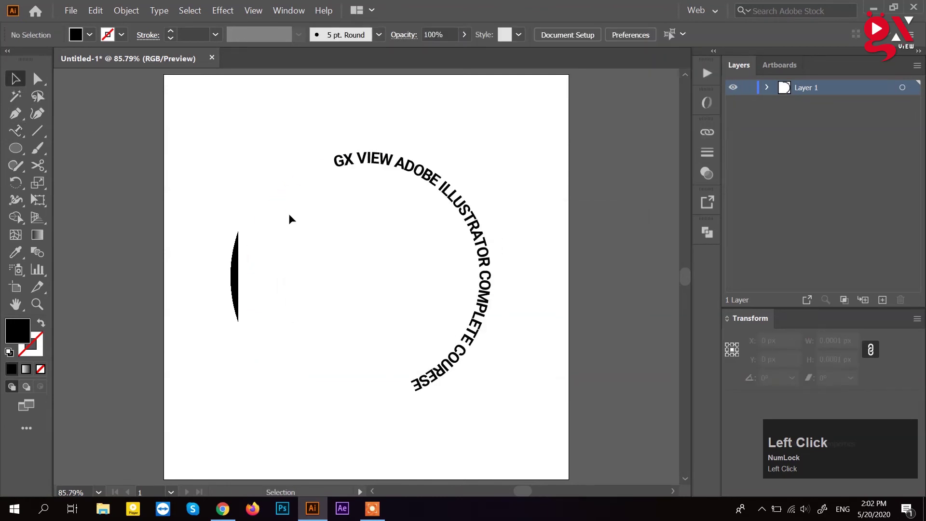
pyautogui.scroll(-3)
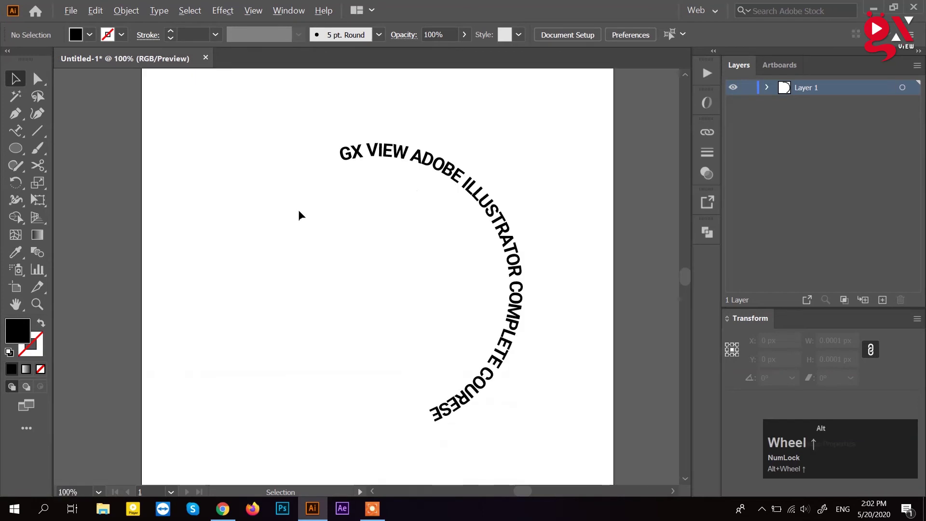
pyautogui.scroll(3)
# - With the Direct Selection Tool, drag the path-text start bracket to arch the title over the top
pyautogui.click(359, 199)
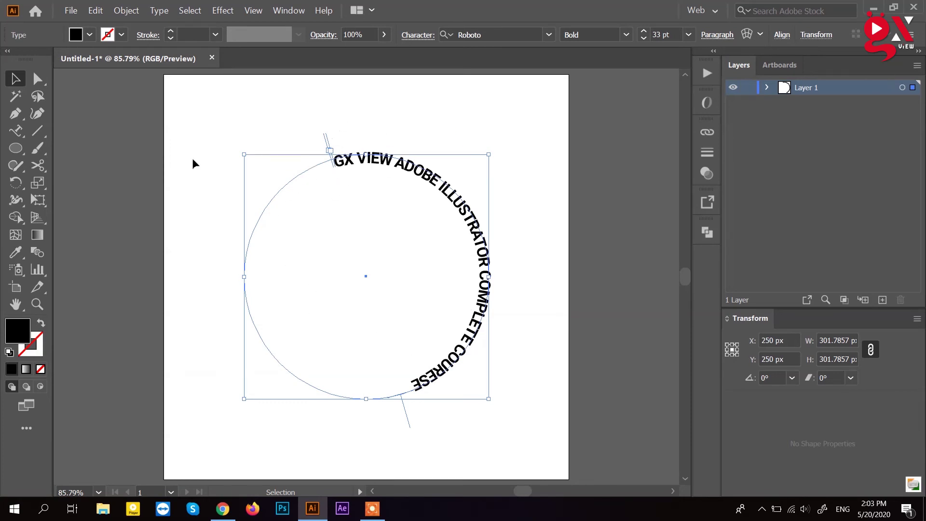
pyautogui.click(35, 83)
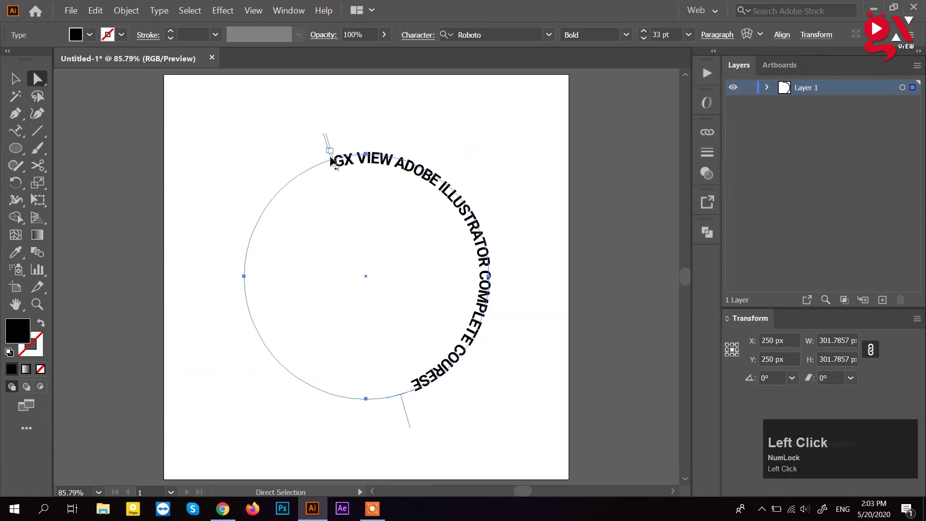
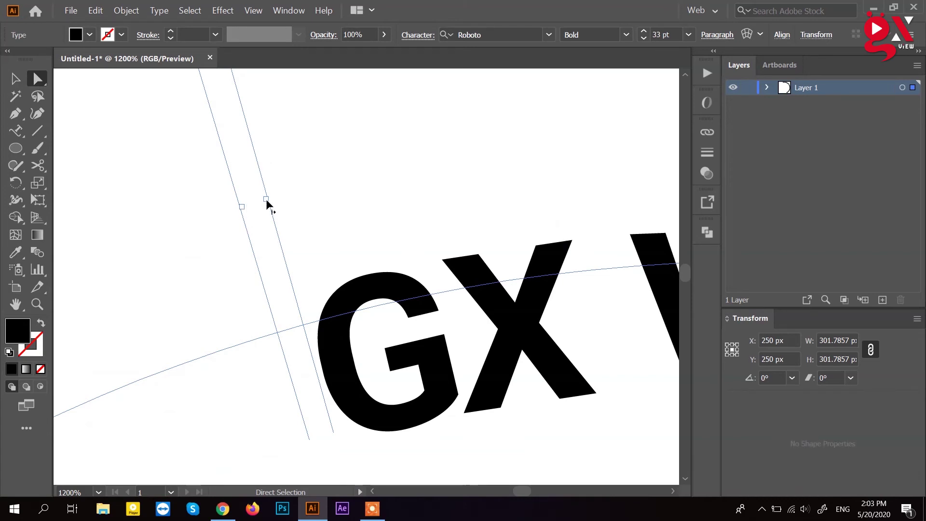
pyautogui.press('alt+Num_Lock')
pyautogui.scroll(3)
pyautogui.scroll(-3)
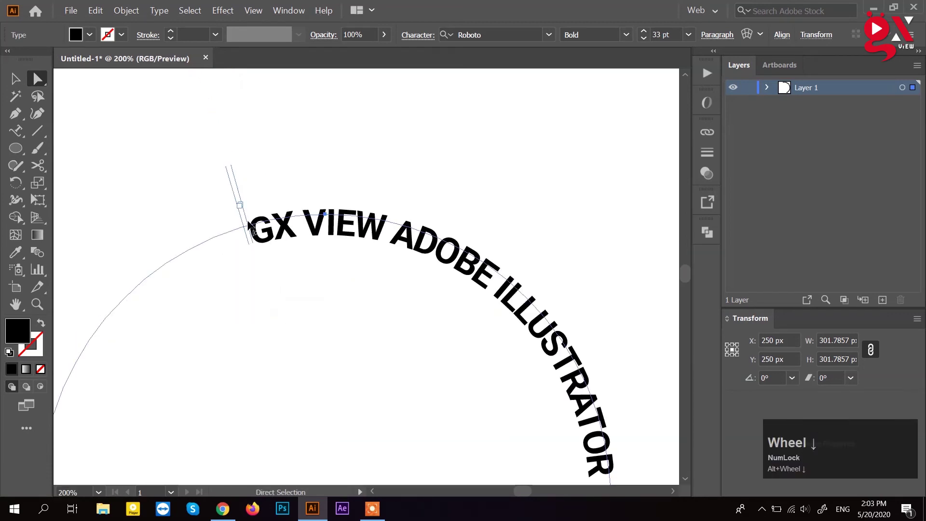
pyautogui.scroll(3)
pyautogui.scroll(-3)
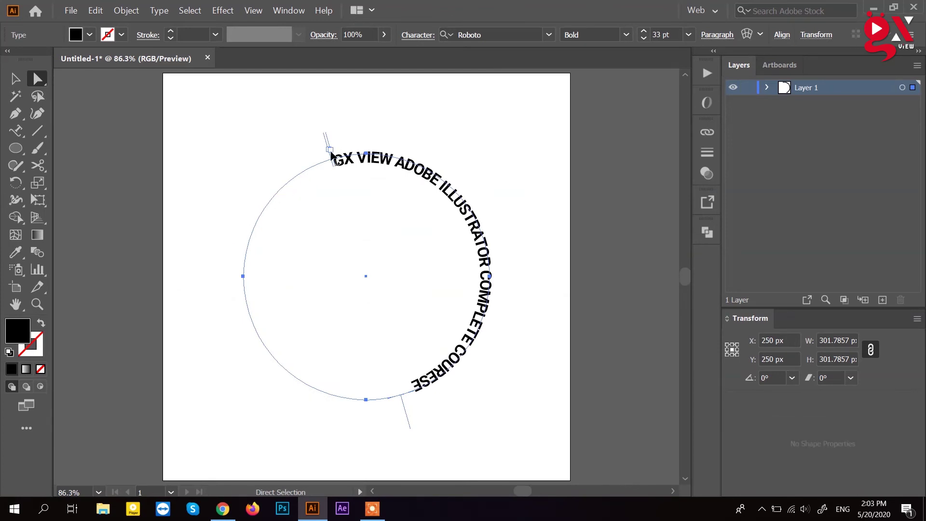
pyautogui.scroll(-3)
pyautogui.scroll(3)
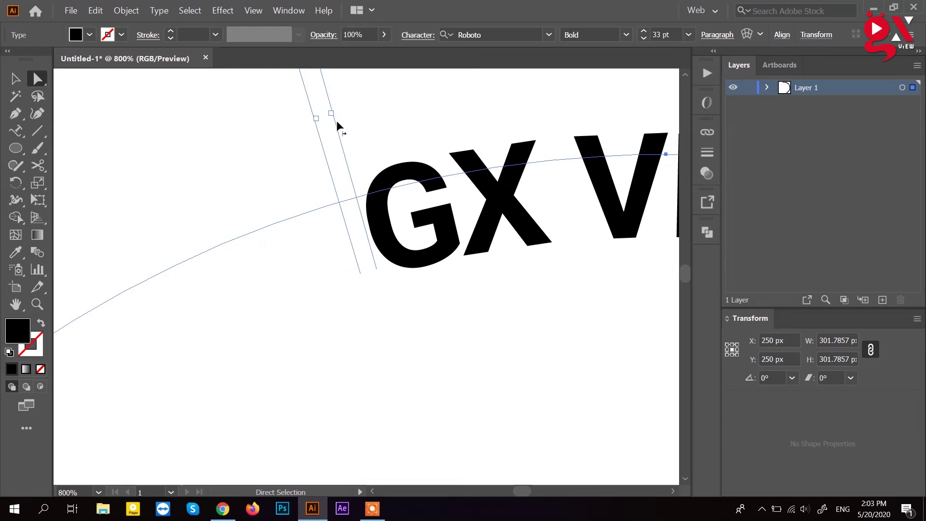
pyautogui.moveTo(340, 128); pyautogui.dragTo(457, 224)
pyautogui.scroll(-3)
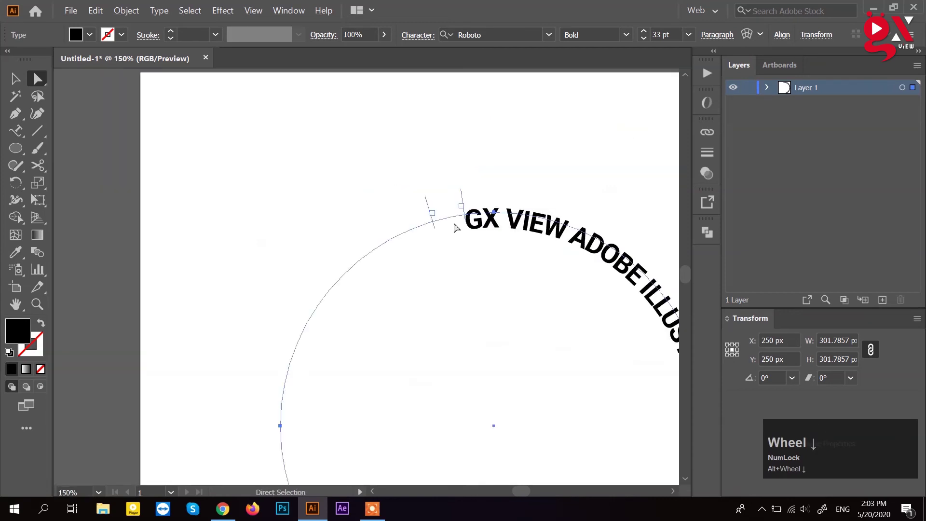
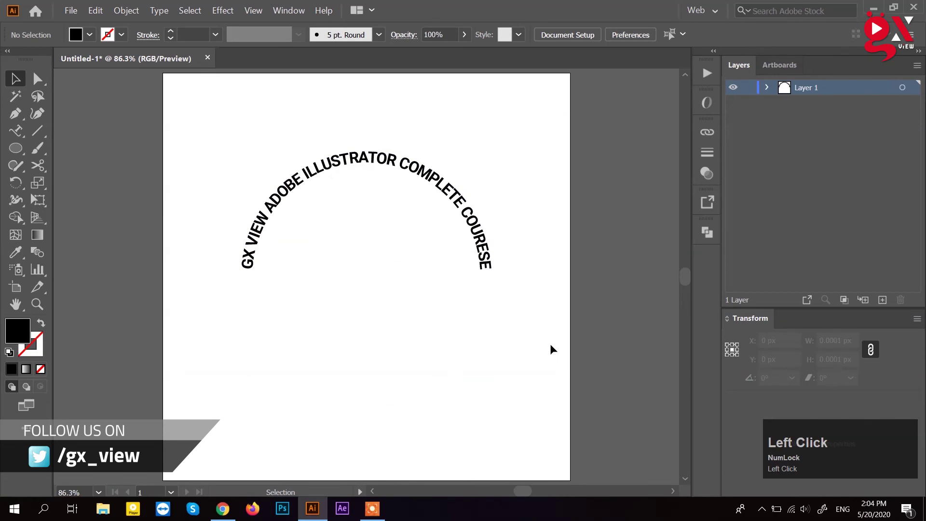
pyautogui.click(482, 147)
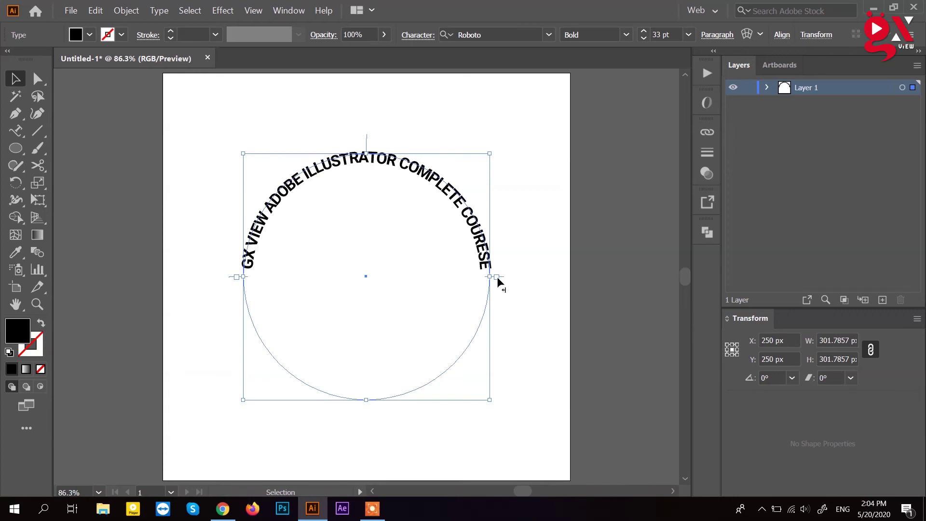
pyautogui.click(519, 305)
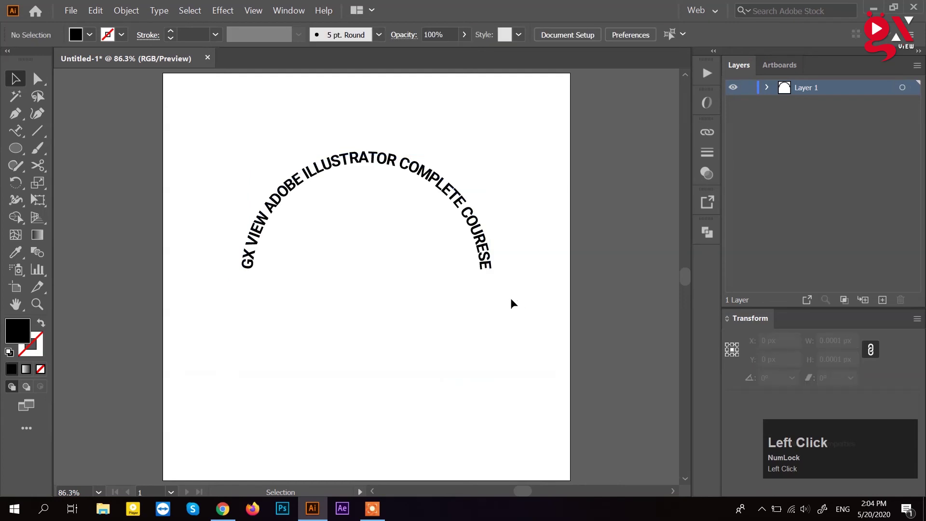
pyautogui.press('v')
# - Delete the arched circle title and undo the placeholder text placed on the wavy path
pyautogui.click(490, 250)
pyautogui.press('Delete')
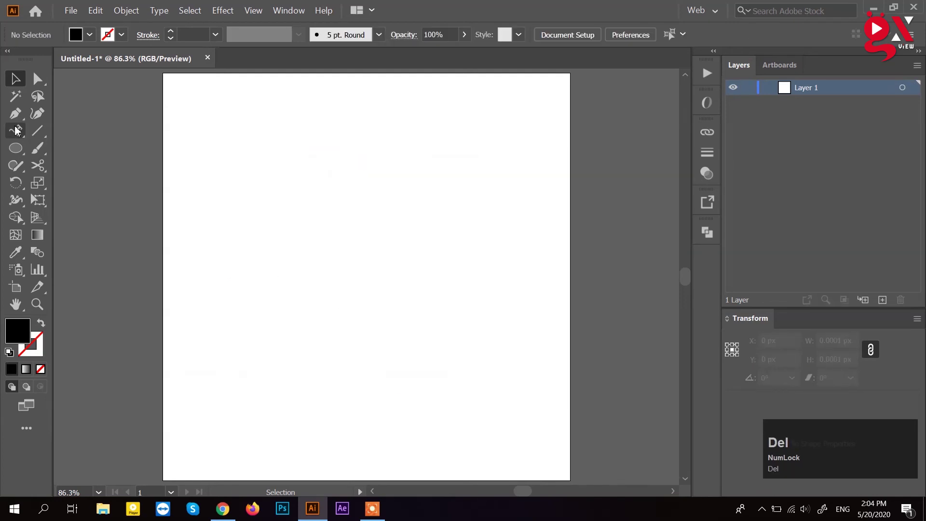
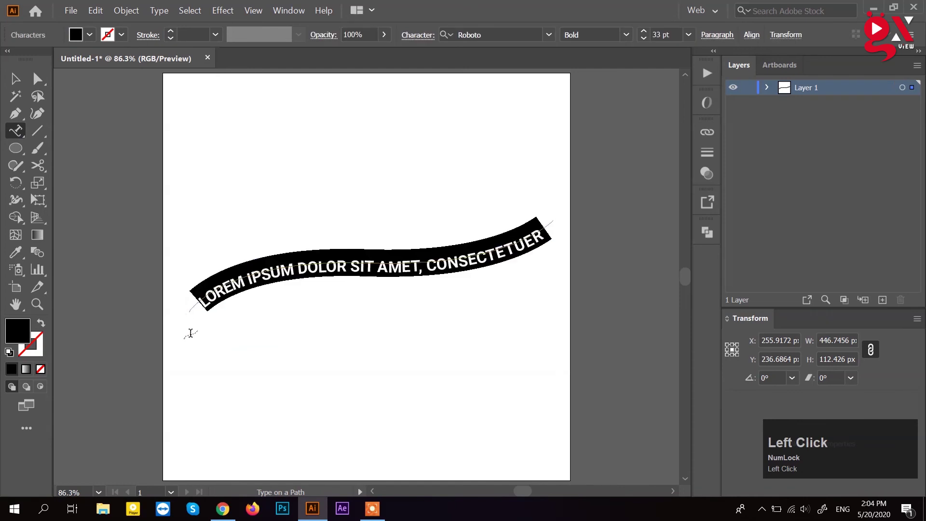
pyautogui.press('ctrl+z')
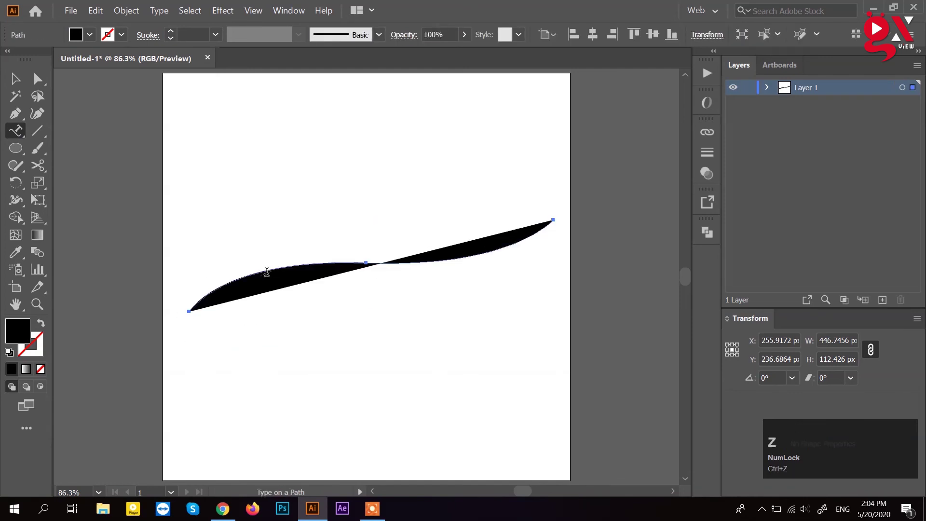